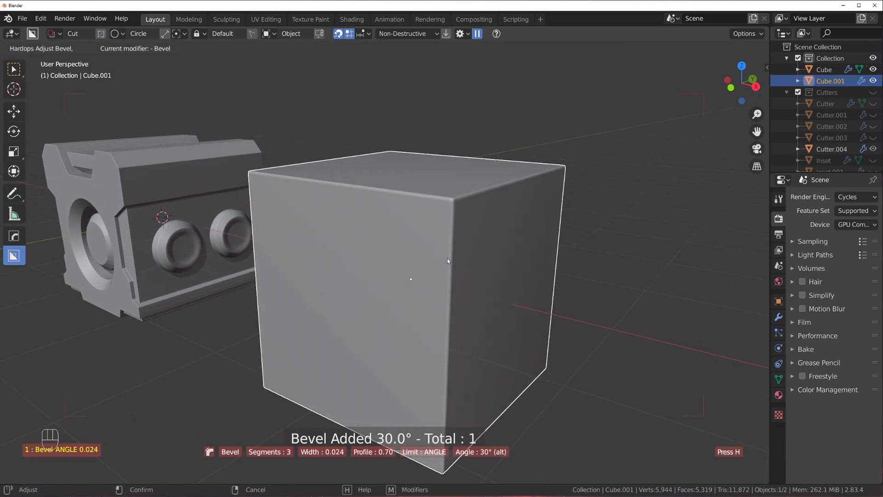
Step: Give Cube.001 a single-segment 30° angle-limited bevel and add Weighted Normal with Keep Sharp
text(1 : Bevel ANGLE 0.019)
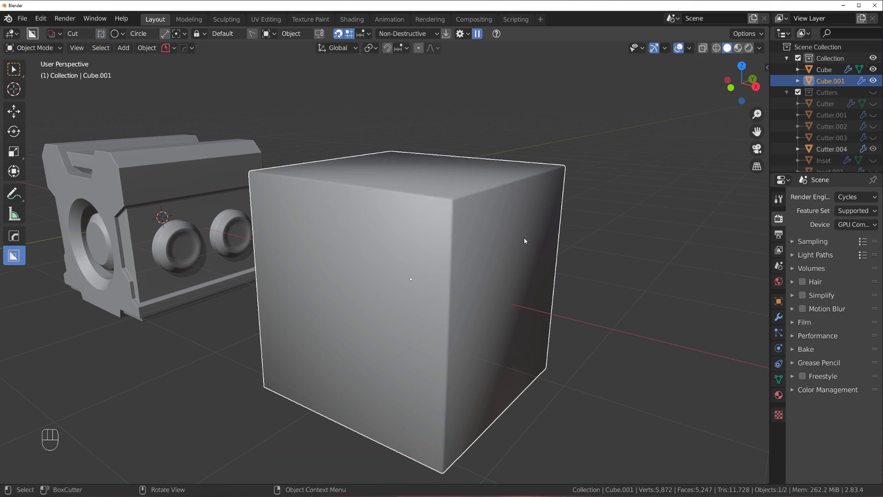
key(q)
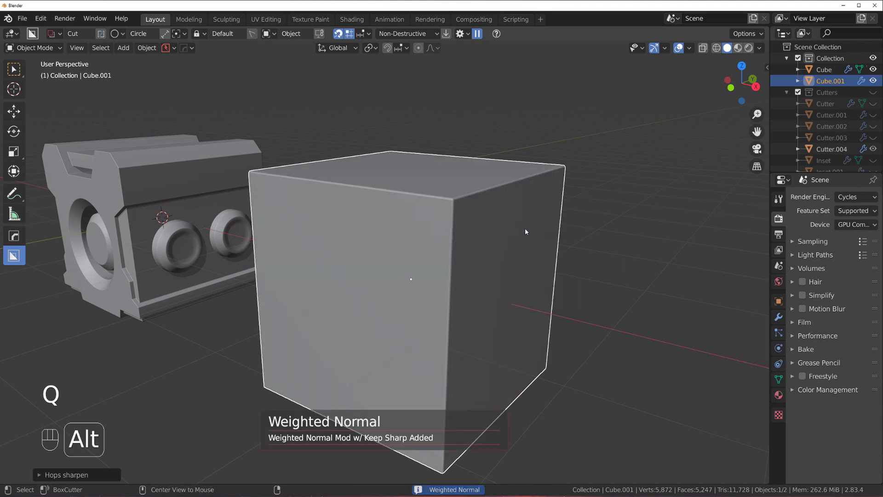
key(ctrl+`)
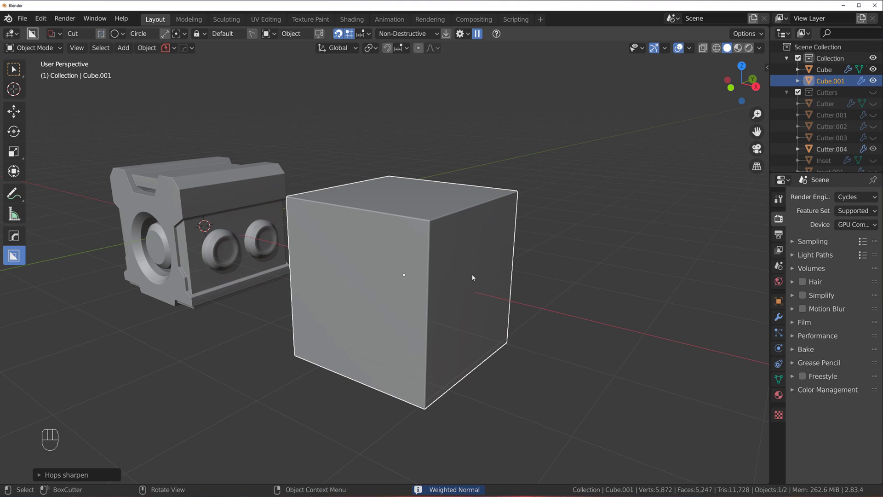
Step: Duplicate the beveled cube along X and give the copy a three-segment, 0.70-profile bevel with weighted normals
key(shift+d)
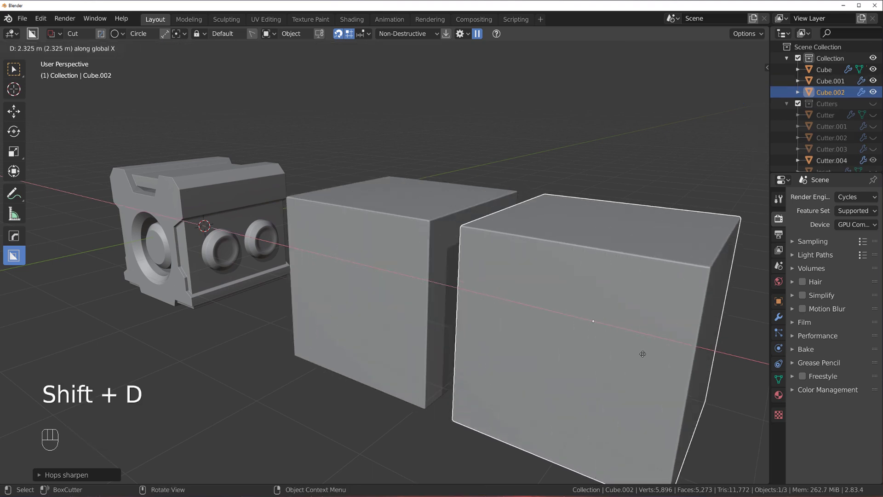
drag(534, 328, 489, 309)
key(q)
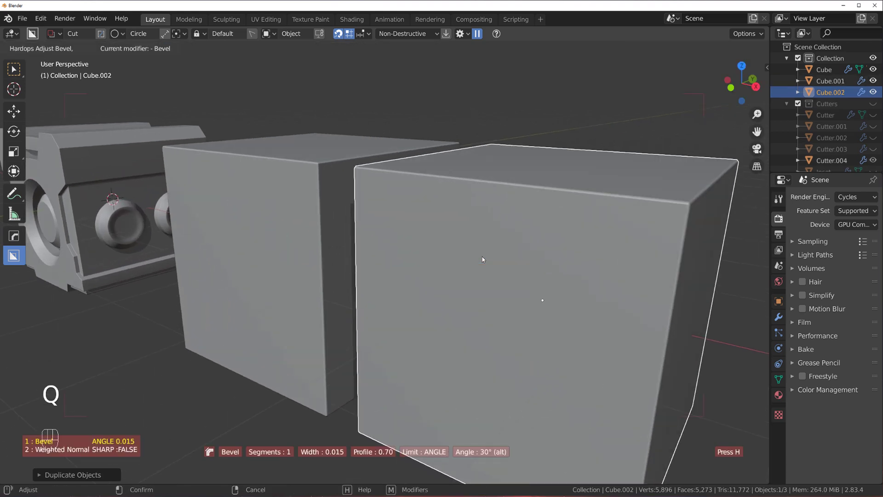
key(q)
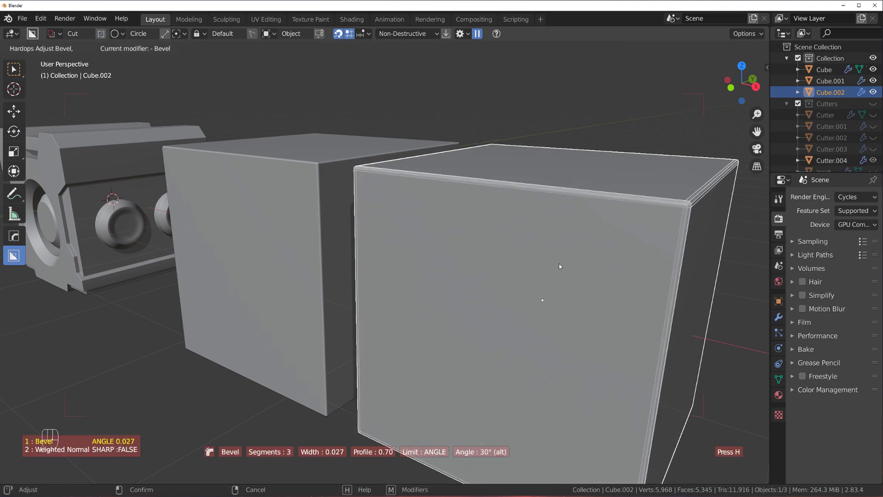
Step: Orbit around both cubes to compare the single- and multi-segment bevels side by side
middle_click(401, 281)
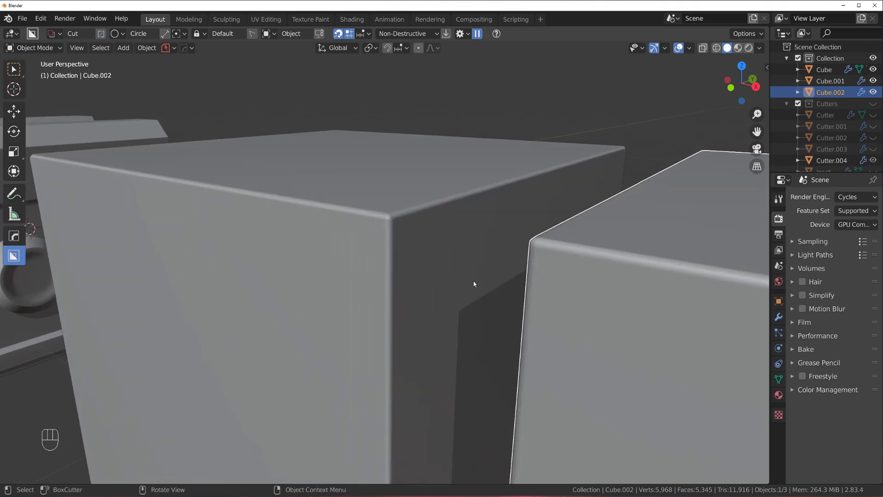
middle_click(446, 315)
drag(461, 320, 481, 313)
drag(514, 315, 508, 276)
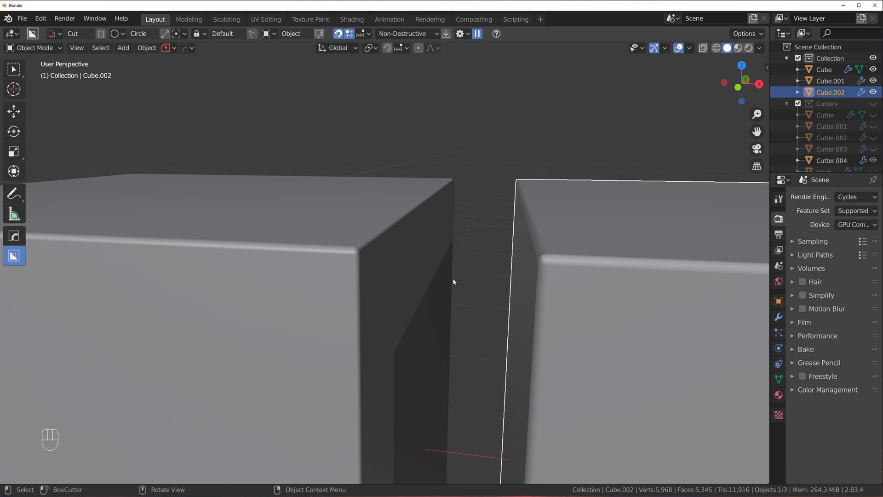
drag(452, 261, 377, 213)
key(Tab)
key(Tab)
Step: Review the modifier lists of the copy and the original cube in HOps Helper
key(q)
key(ctrl+`)
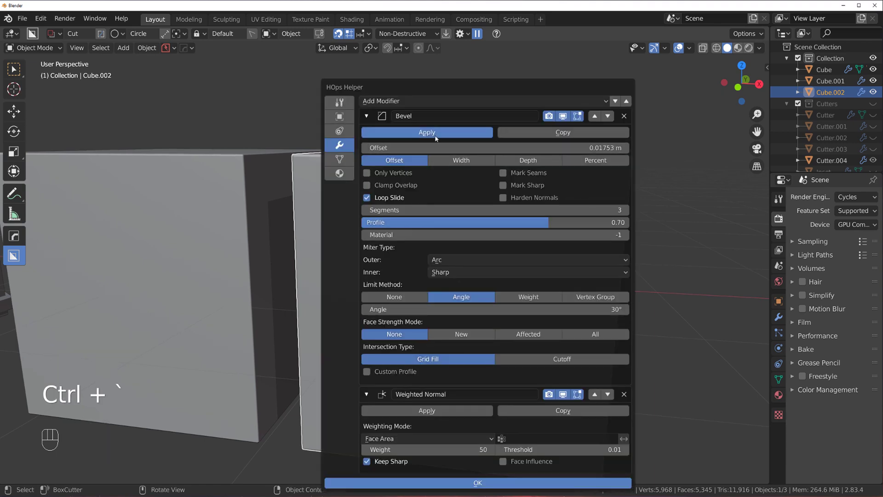
click(259, 180)
key(ctrl+`)
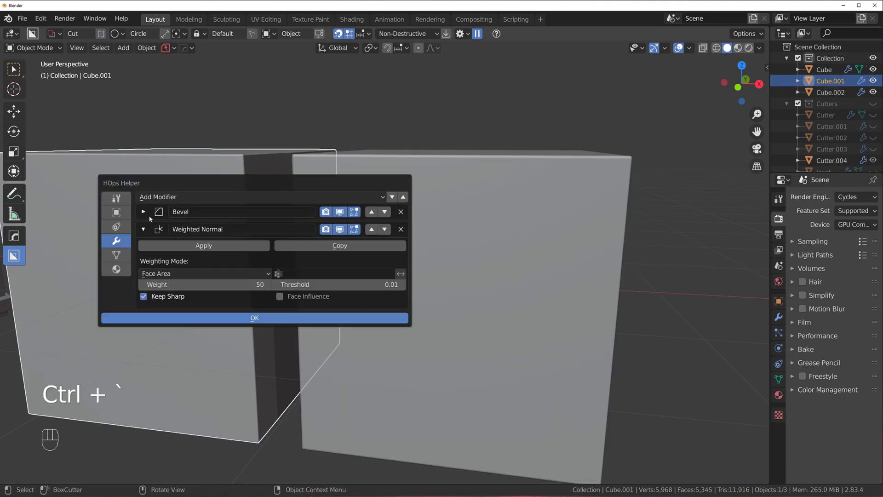
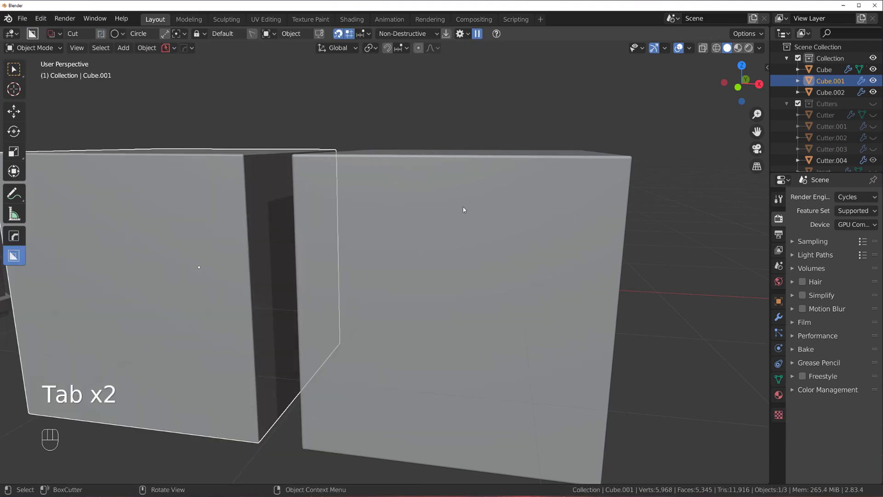
Step: Compare the mesh geometry of both cubes in Edit Mode, then return to Object Mode
key(Tab)
key(a)
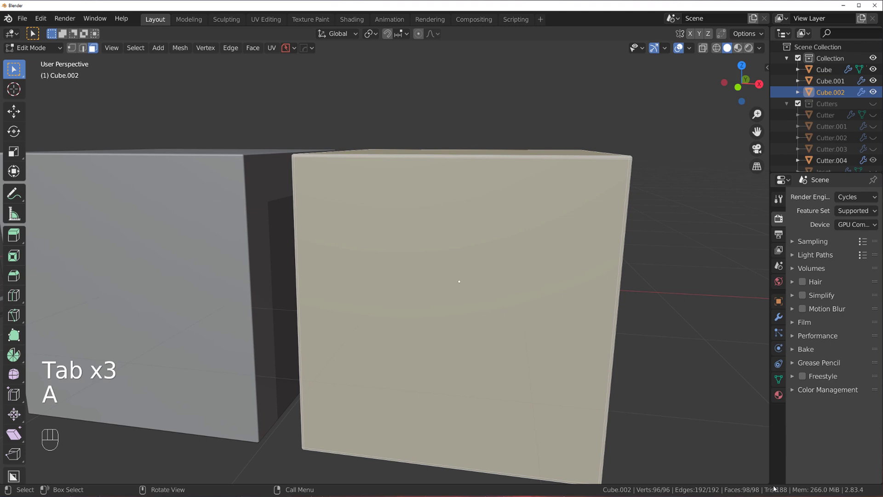
key(Tab)
click(237, 213)
key(Tab)
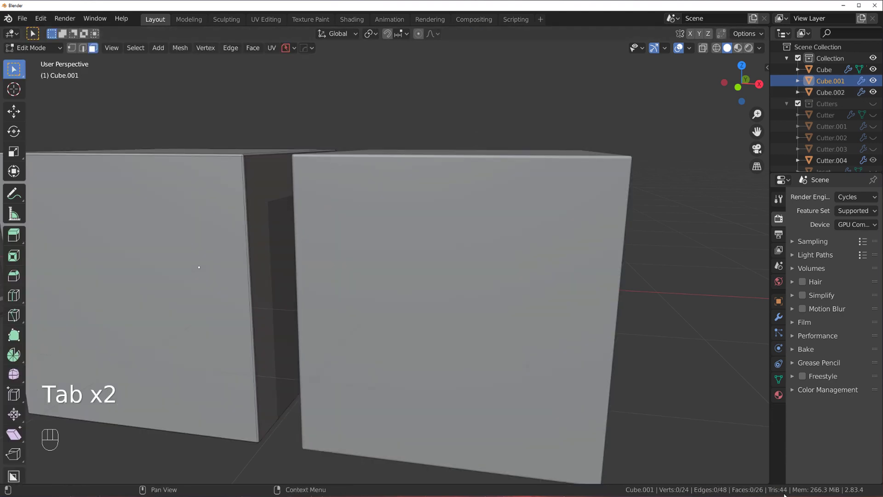
key(Tab)
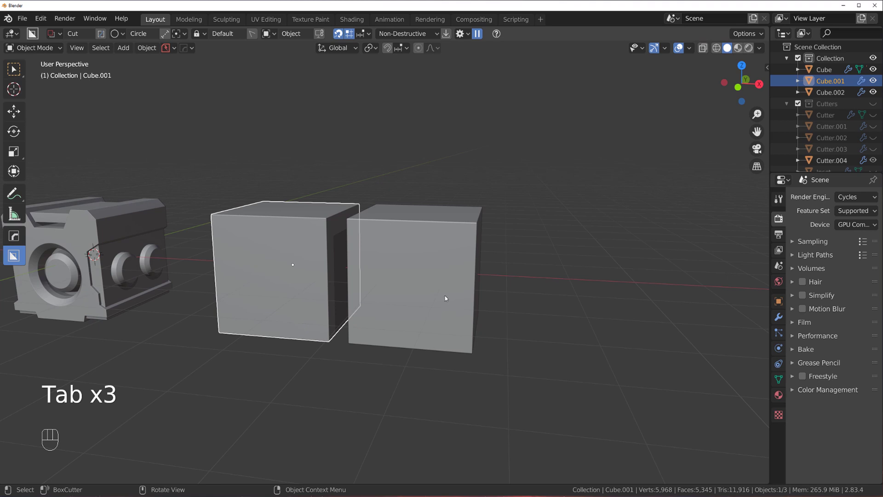
Step: Delete the three-segment copy Cube.002, keeping the single-segment beveled cube
drag(399, 299, 480, 286)
middle_click(411, 278)
drag(518, 265, 486, 251)
click(640, 259)
key(x)
middle_click(561, 266)
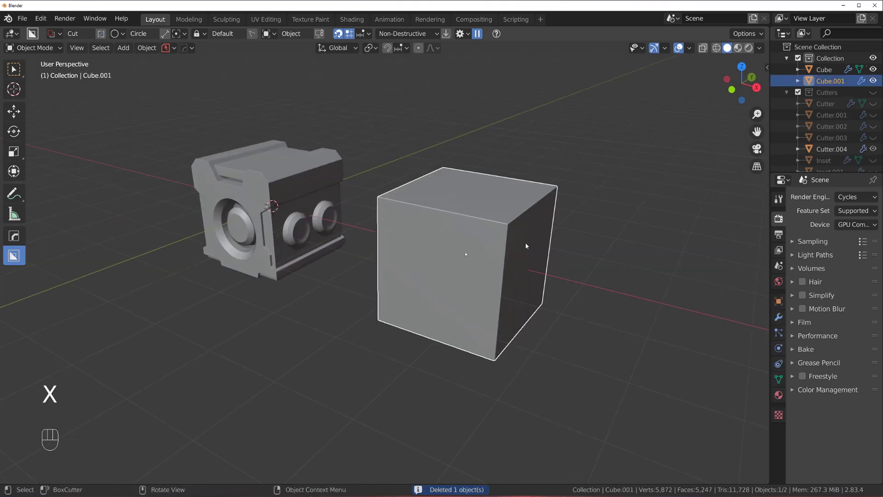
Step: Delete the remaining test cube Cube.001 and bring the gadget mesh into view
key(x)
click(351, 275)
click(499, 285)
drag(472, 285, 487, 274)
drag(492, 270, 436, 220)
drag(448, 227, 454, 214)
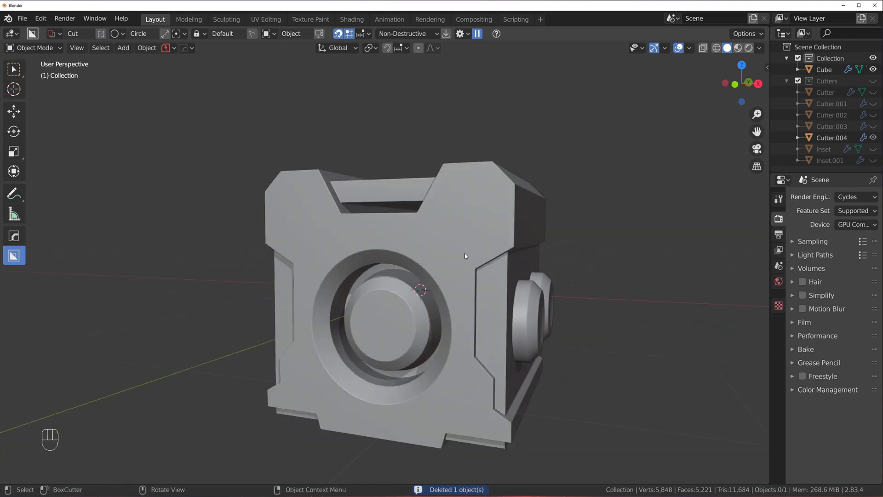
Step: Orbit around the gadget to inspect its shading from several sides and select its mesh
middle_click(483, 241)
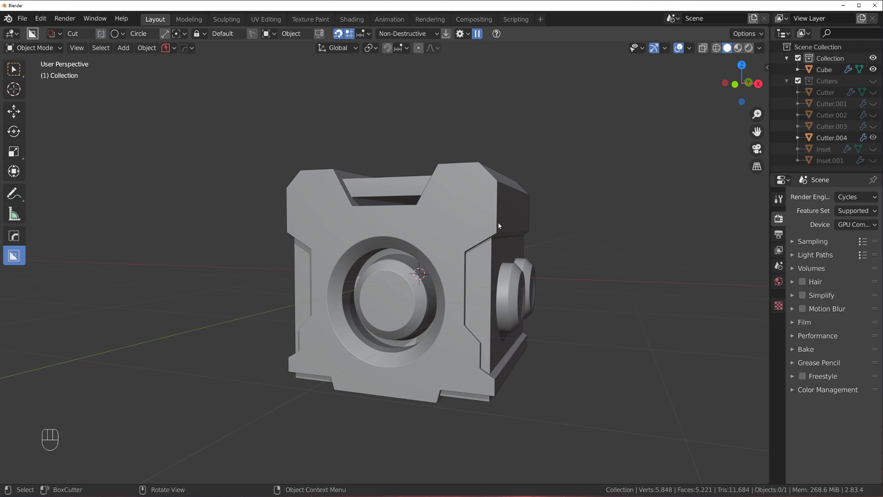
middle_click(469, 241)
drag(502, 238, 478, 250)
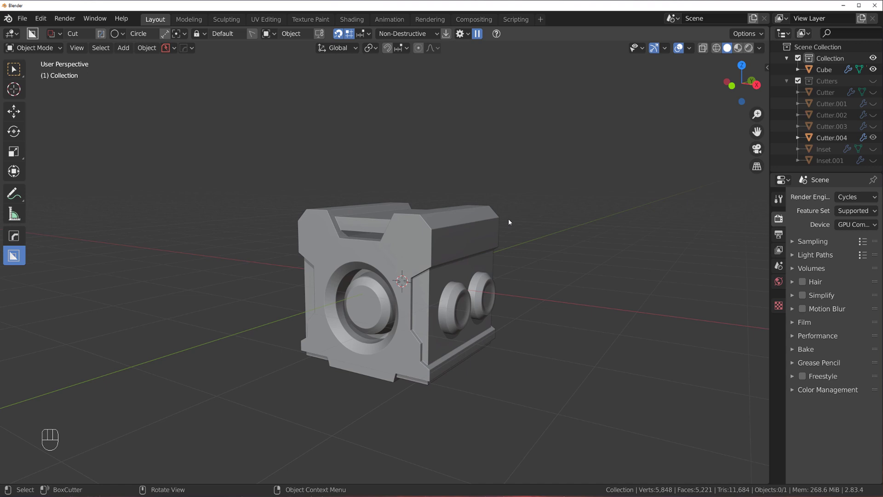
key(`)
key(`)
key(`)
key(KP_5)
drag(478, 255, 430, 251)
key(KP_5)
middle_click(461, 241)
middle_click(476, 223)
click(447, 220)
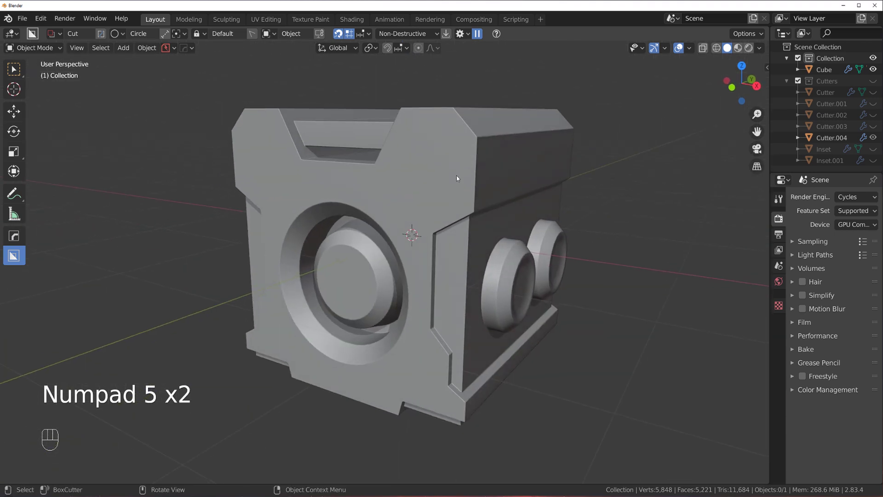
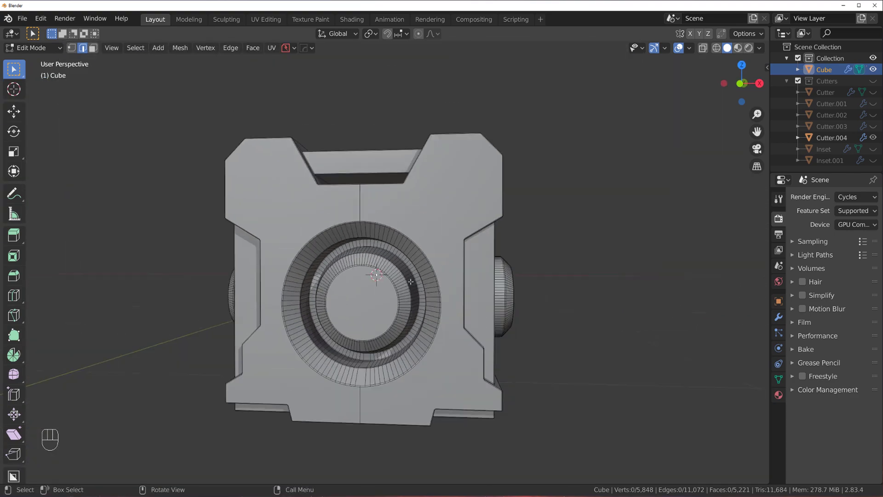
Step: Inspect the gadget's ring crevice, circular opening and corner crevice up close from the front
key(`)
key(`)
key(KP_5)
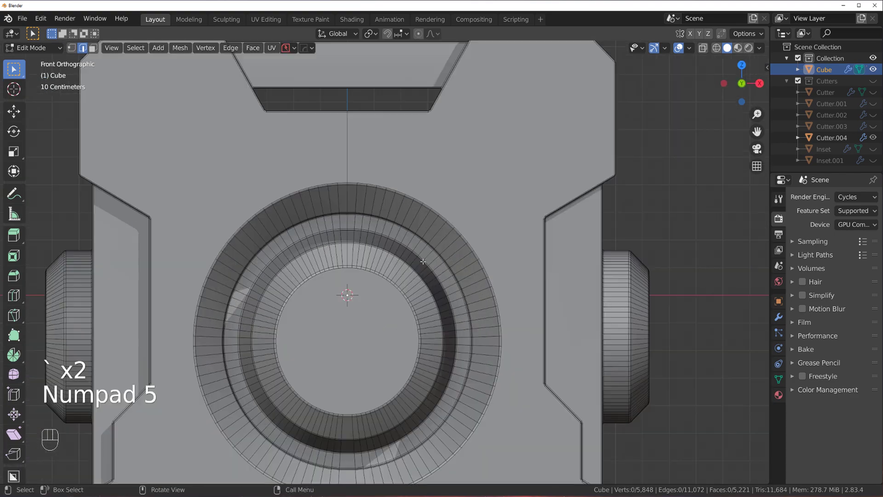
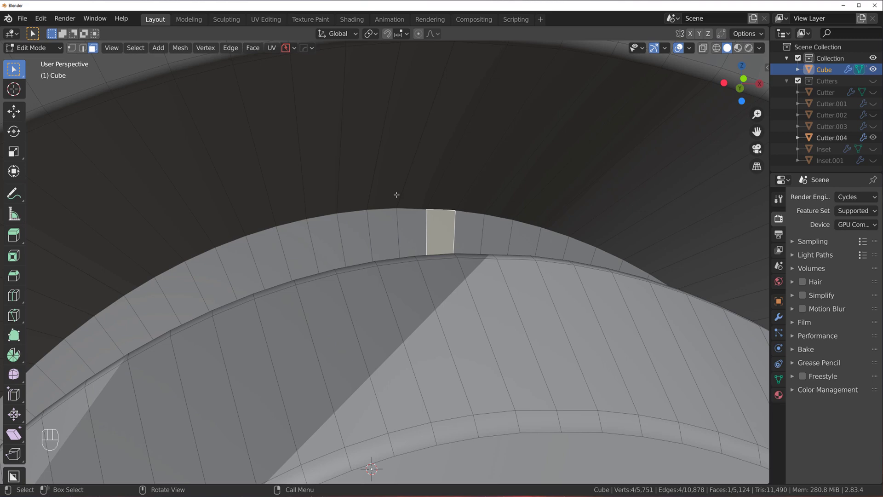
key(Tab)
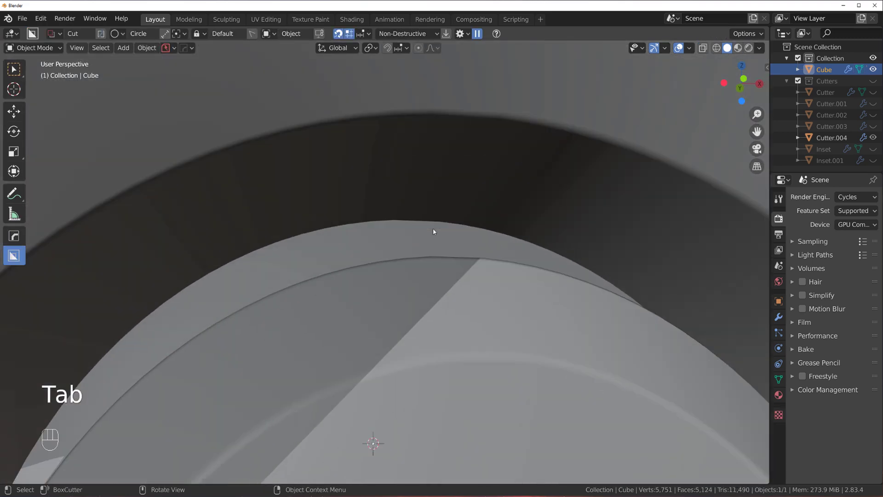
drag(405, 258, 386, 266)
drag(370, 263, 435, 192)
click(415, 159)
drag(420, 175, 429, 206)
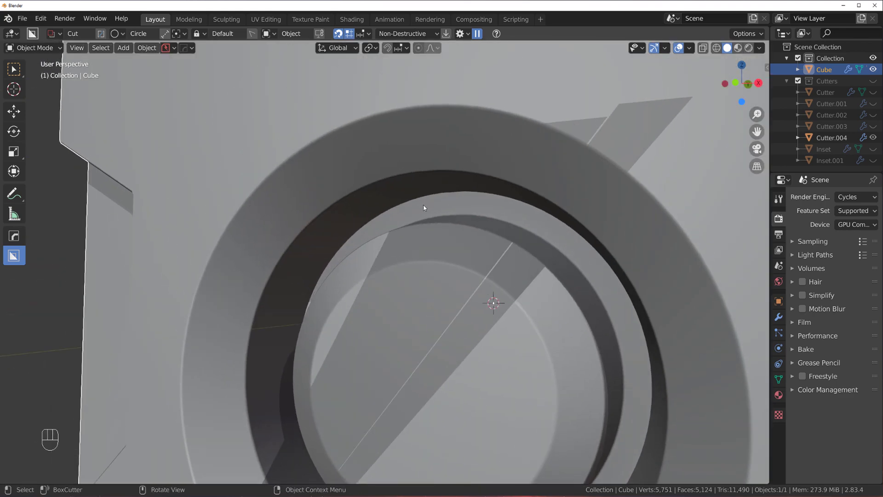
drag(417, 242, 418, 236)
drag(401, 244, 358, 259)
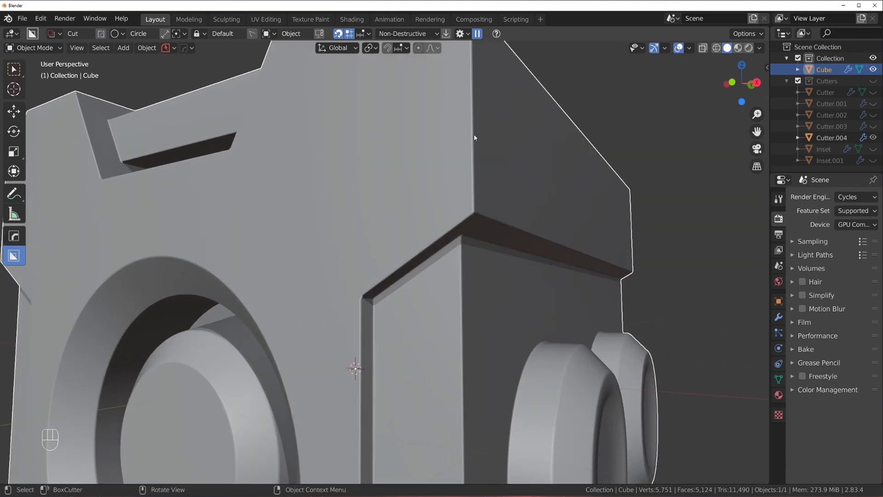
drag(459, 257, 406, 140)
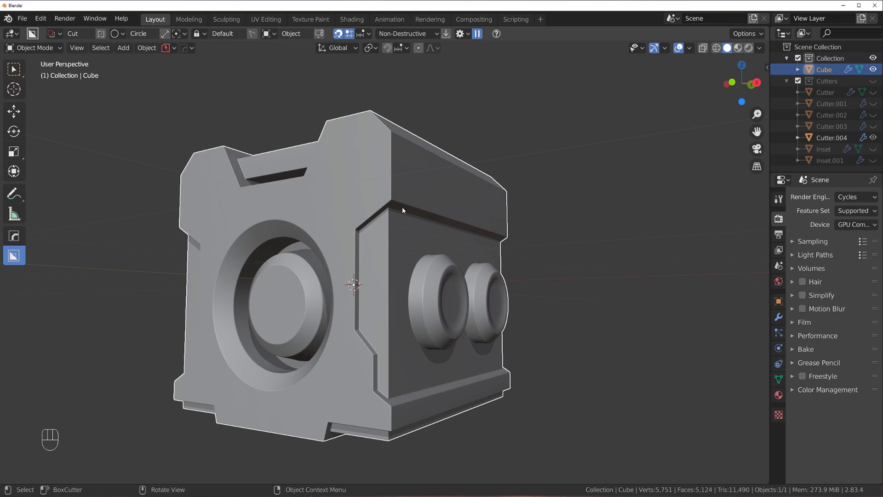
middle_click(369, 265)
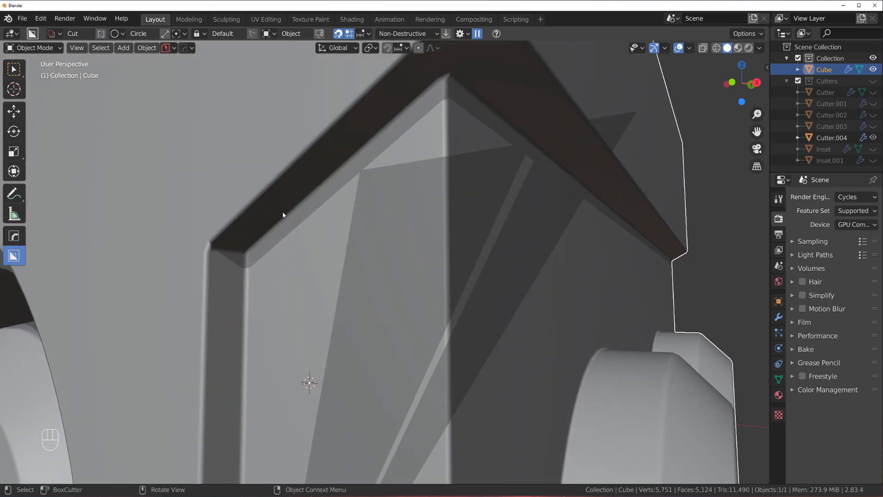
Step: Check the gadget mesh in Edit Mode, then frame its front opening in flat orthographic front view
key(Tab)
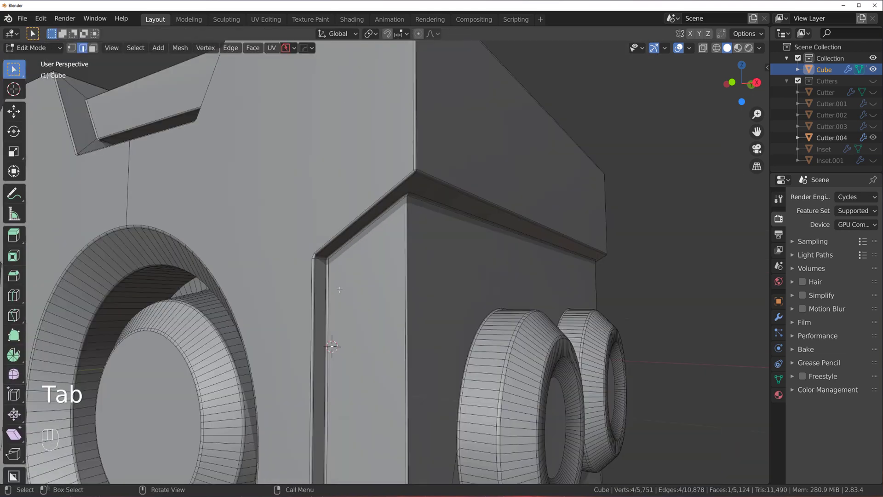
key(Tab)
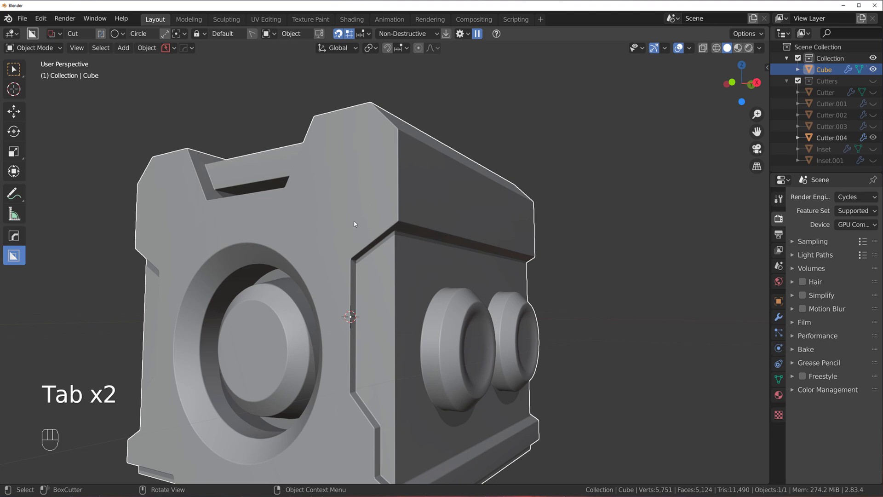
click(377, 253)
drag(344, 290, 441, 239)
middle_click(433, 265)
key(`)
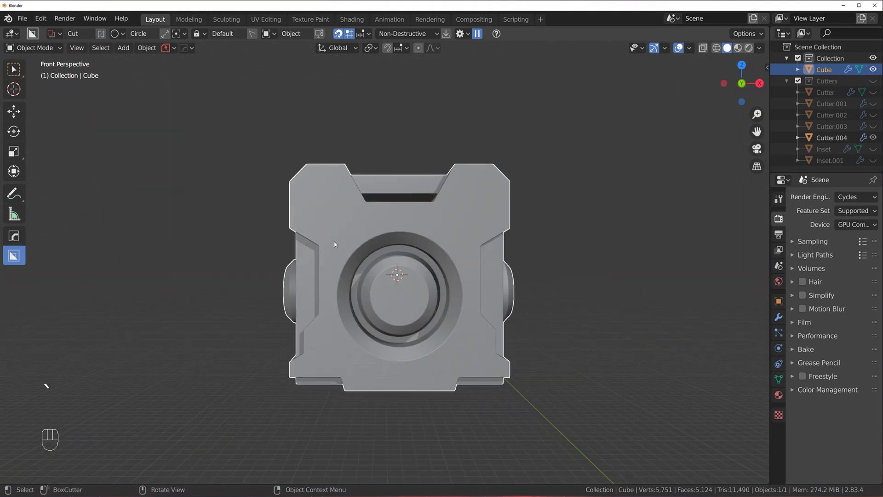
key(KP_5)
drag(461, 274, 493, 272)
key(`)
middle_click(439, 229)
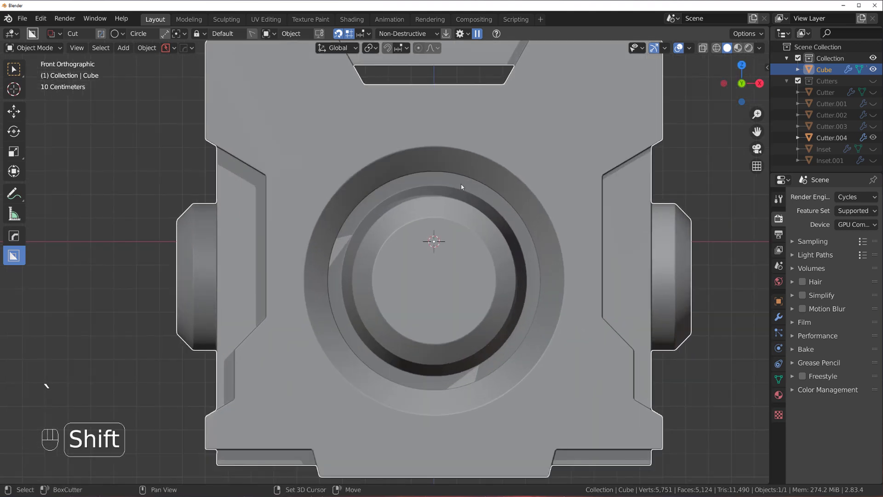
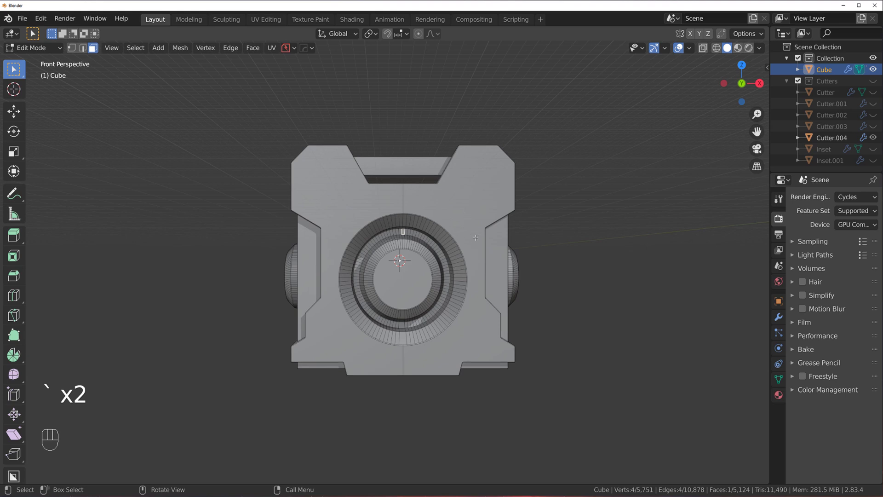
Step: Select the gadget body and start BoxCutter's mirror (Alt+X) in Bisect&Modifier mode across X
key(KP_5)
key(Tab)
click(474, 213)
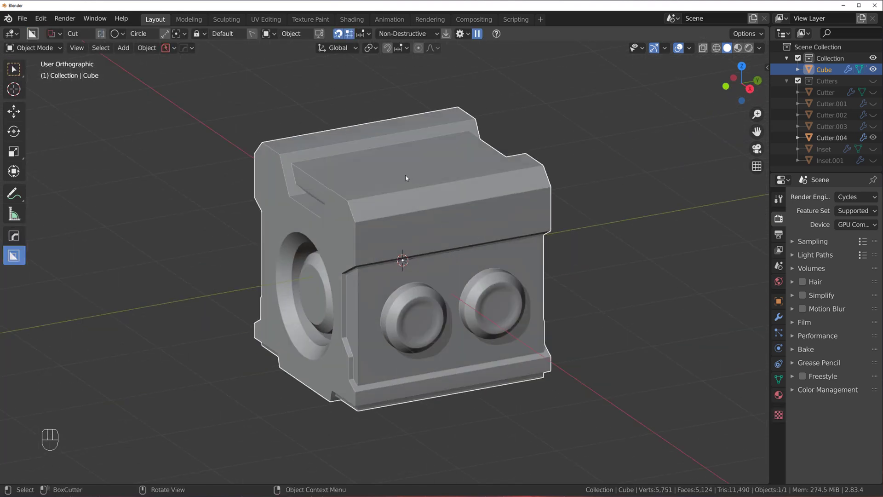
middle_click(437, 241)
key(KP_5)
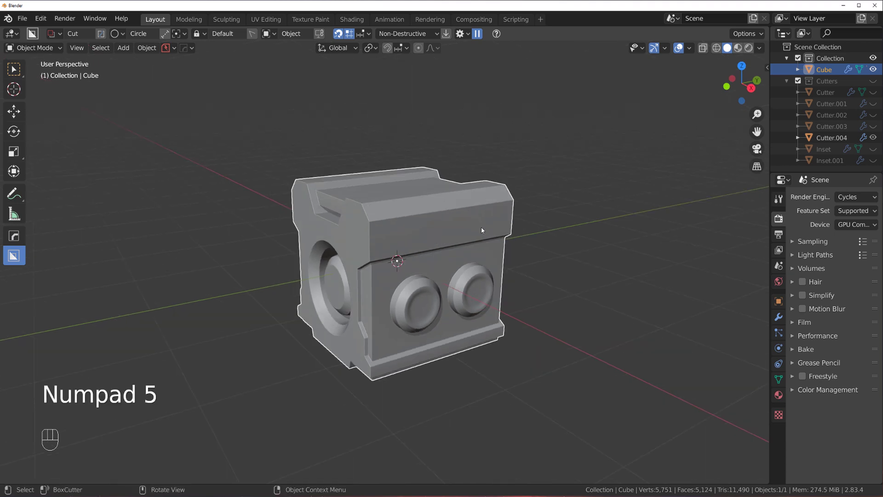
key(alt+x)
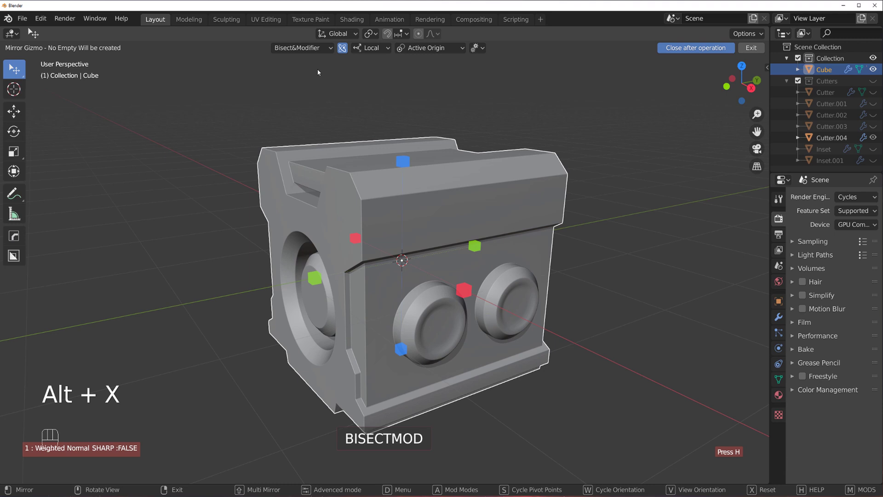
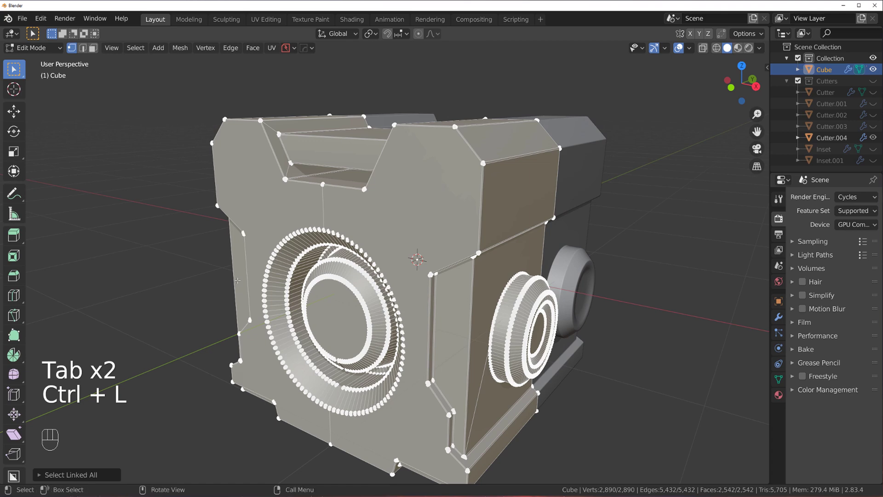
Step: Grow the selection to the linked knob geometry and separate it into a new object
key(Tab)
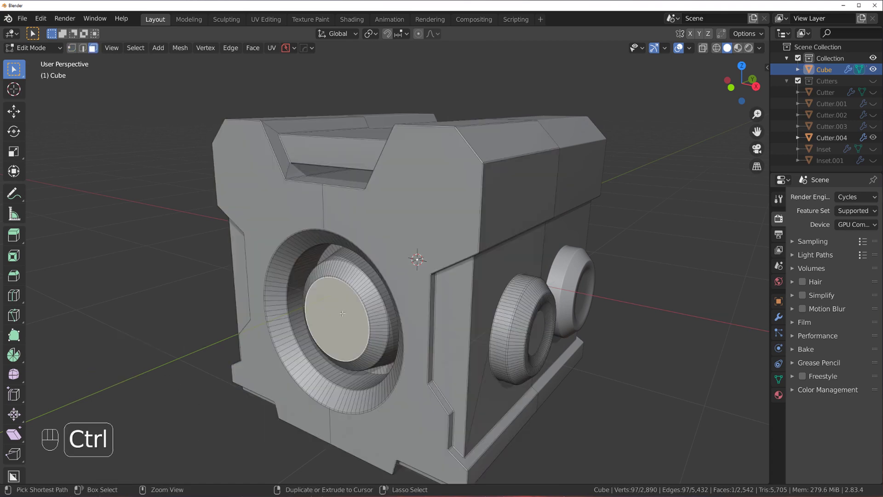
key(ctrl+KP_Add)
key(ctrl+KP_Add)
key(ctrl+KP_Add)
key(ctrl+KP_Add)
key(p)
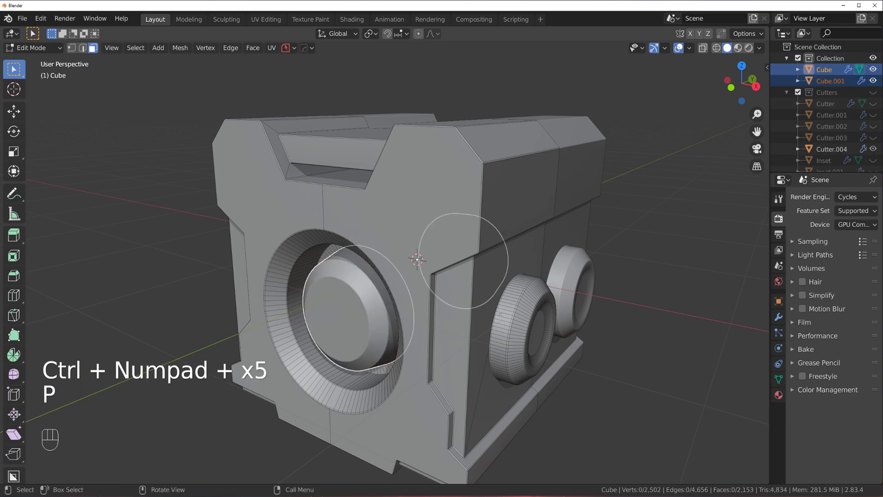
Step: Isolate the gadget body in local view from the front and re-enter Edit Mode on its ring loop
key(Tab)
key(`)
key(`)
key(KP_5)
click(395, 217)
click(389, 260)
drag(394, 249, 363, 253)
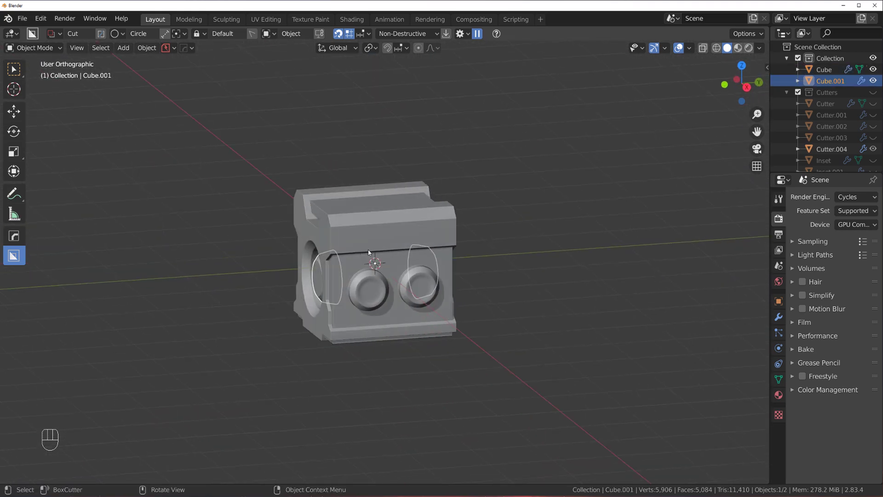
key(g)
middle_click(396, 170)
key(/)
key(/)
click(374, 212)
key(`)
key(/)
key(Tab)
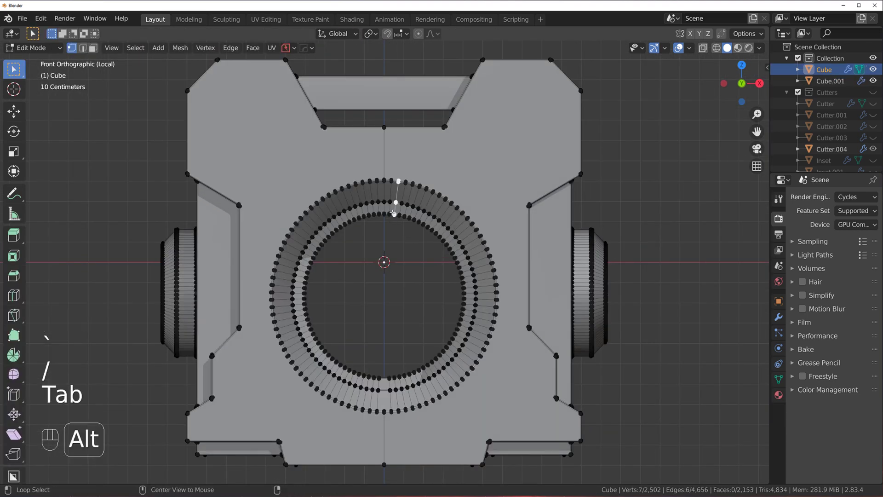
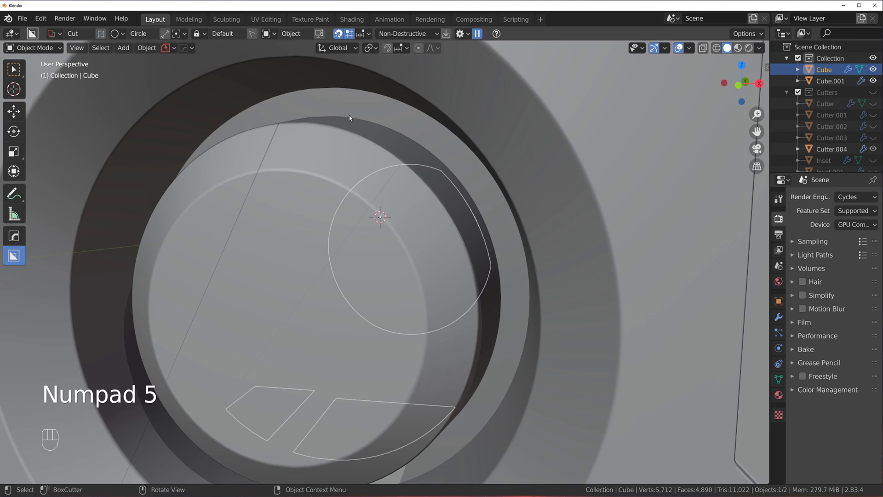
Step: Move the knob object aside and inspect the body's slot crevice from several angles
drag(456, 190, 329, 191)
key(g)
drag(247, 233, 361, 237)
middle_click(333, 231)
drag(348, 229, 434, 214)
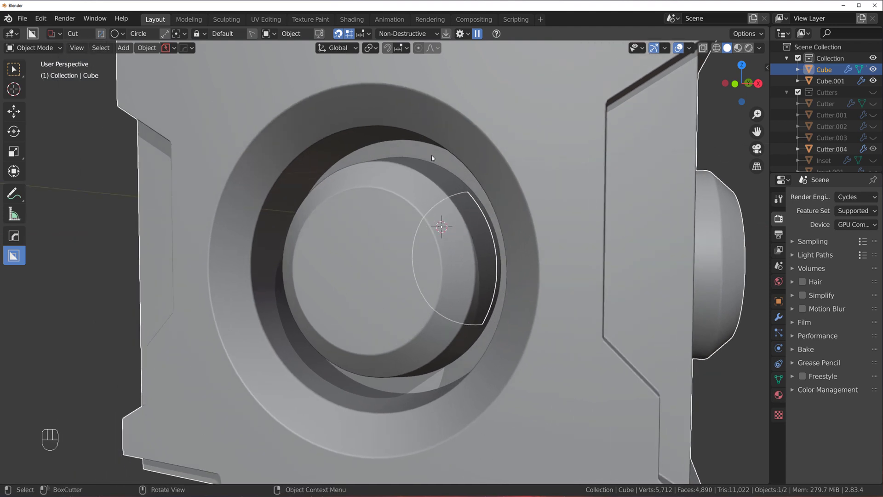
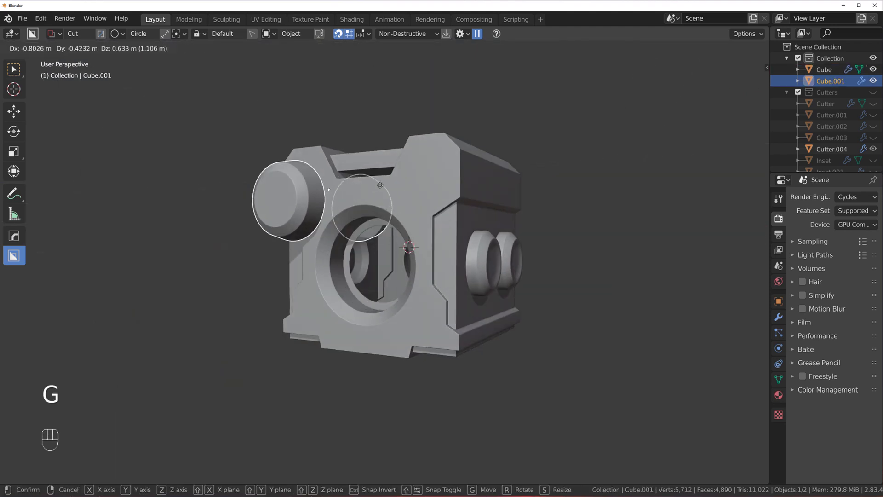
drag(382, 187, 449, 192)
middle_click(449, 192)
middle_click(399, 190)
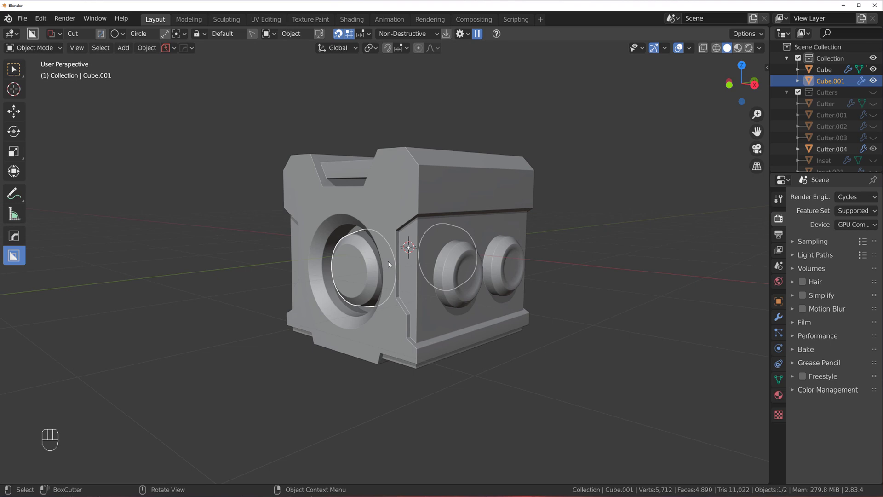
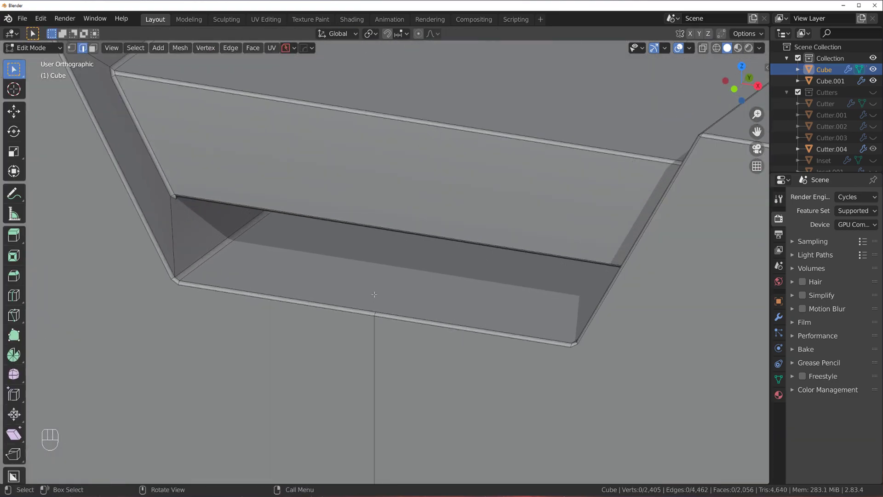
Step: Leave Edit Mode and view the whole gadget straight on in front orthographic view
key(KP_5)
key(`)
key(KP_5)
key(`)
key(Tab)
drag(407, 209, 482, 158)
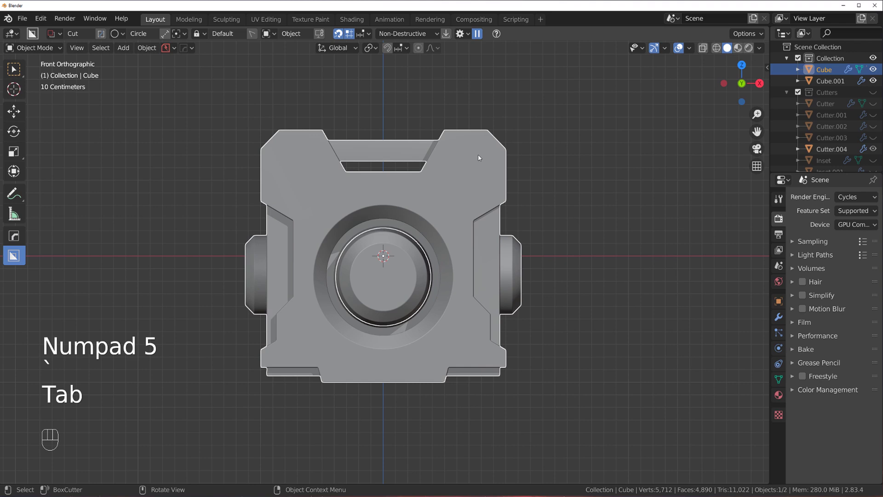